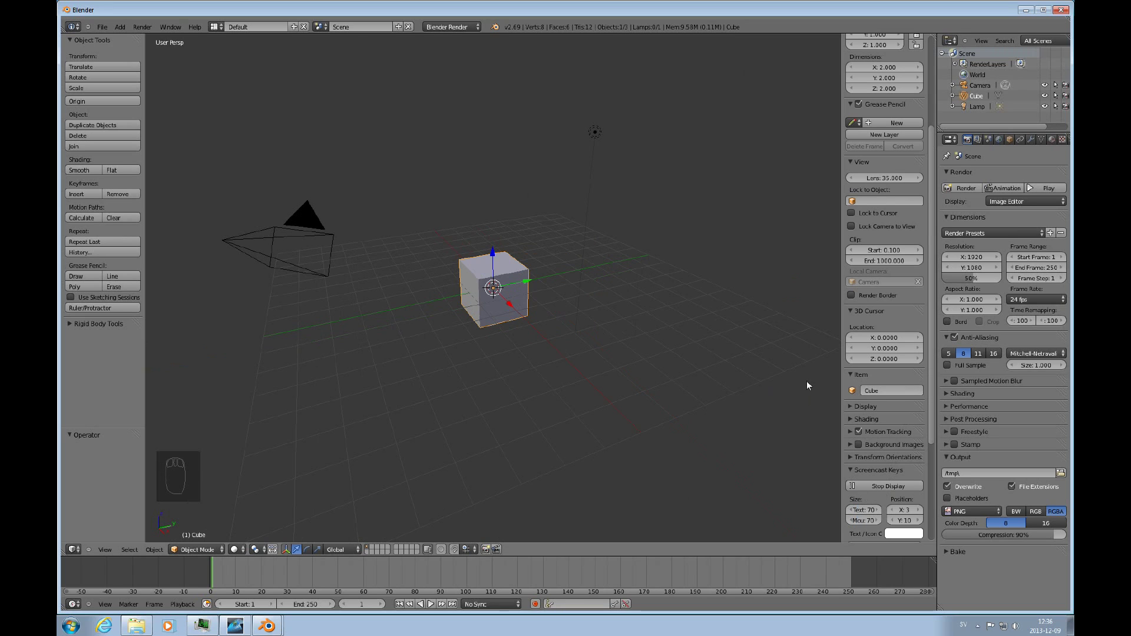
Step: Scale the default cube to about 4.24 and switch it to wireframe display
key(n)
key(s)
drag(617, 388, 589, 392)
click(589, 390)
key(z)
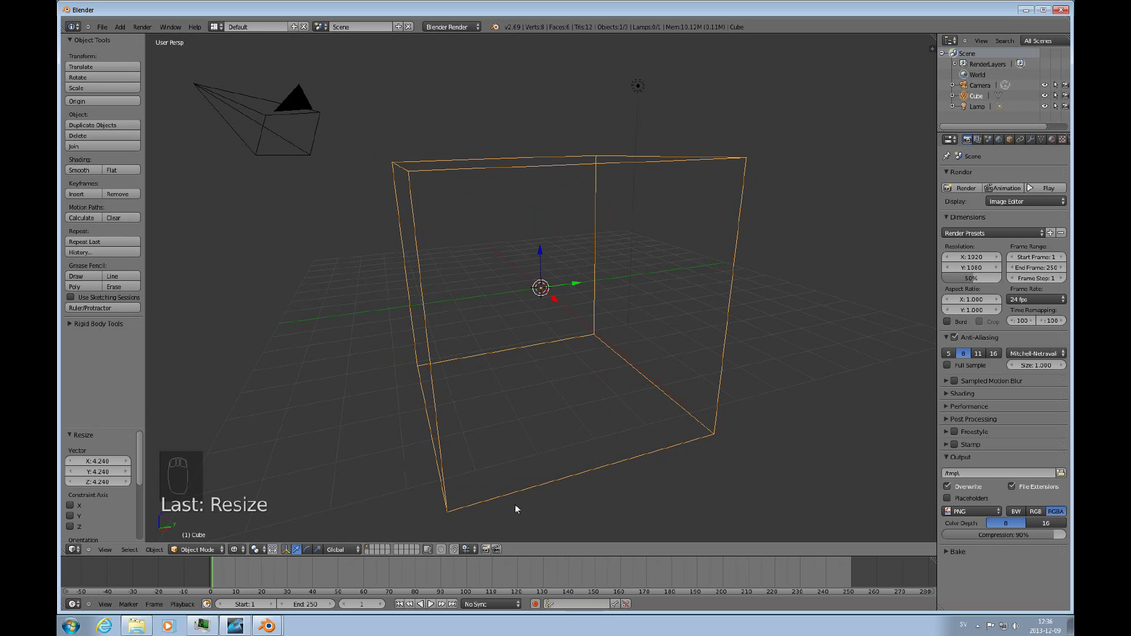
Step: Add a UV sphere inside the cube and raise it about 2 units along Z
key(shift+a)
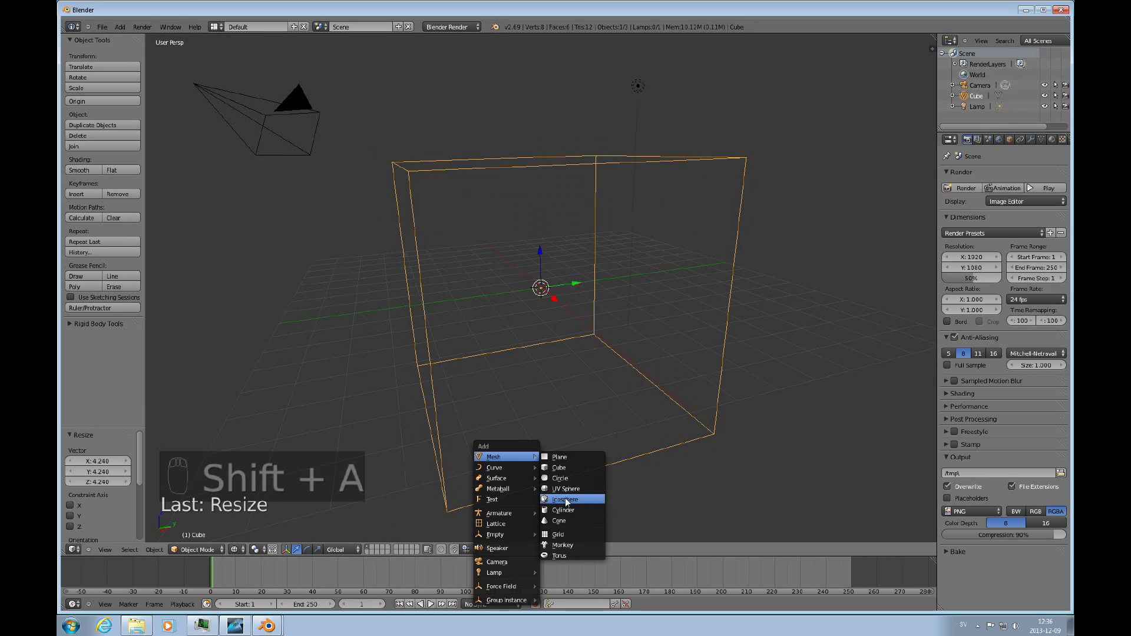
drag(542, 262, 959, 201)
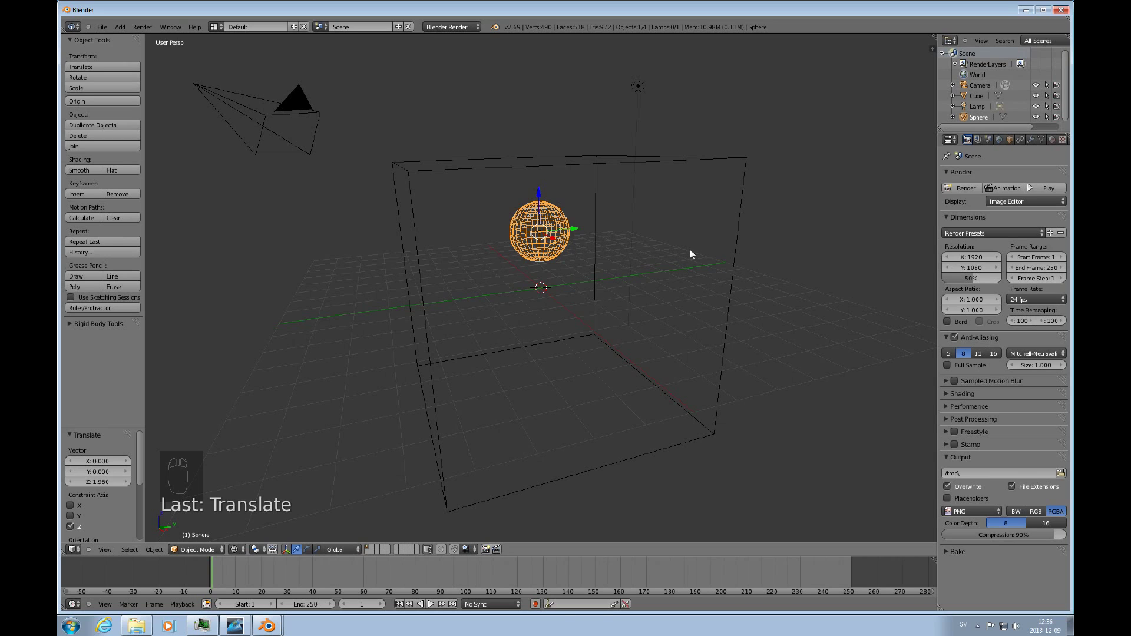
drag(737, 237, 1033, 191)
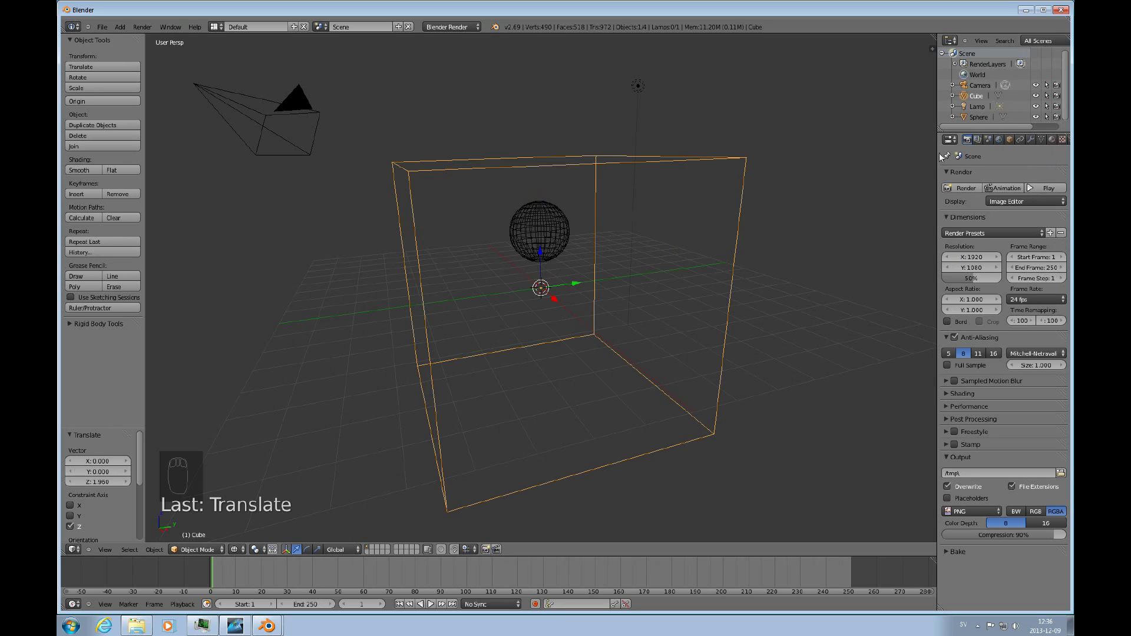
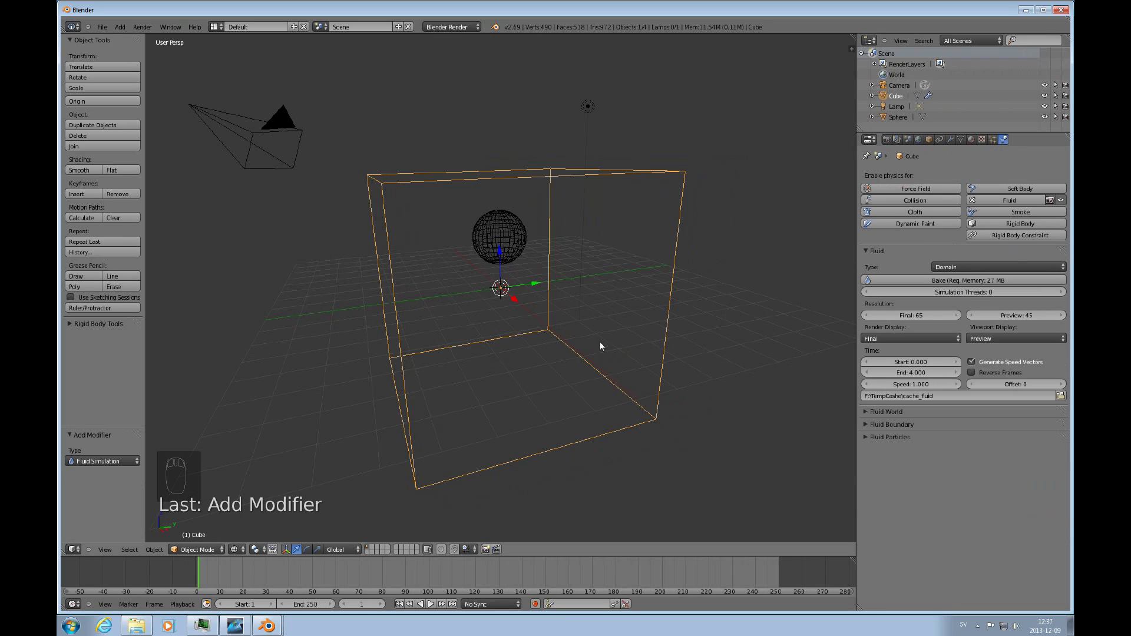
Step: Enable Fluid physics on the cube with type Domain
drag(511, 242, 1029, 206)
click(1028, 207)
drag(1032, 202, 1021, 265)
click(1022, 265)
Step: Select the sphere inside the domain and set its fluid type to Fluid
right_click(1020, 270)
drag(1019, 269, 950, 238)
right_click(950, 238)
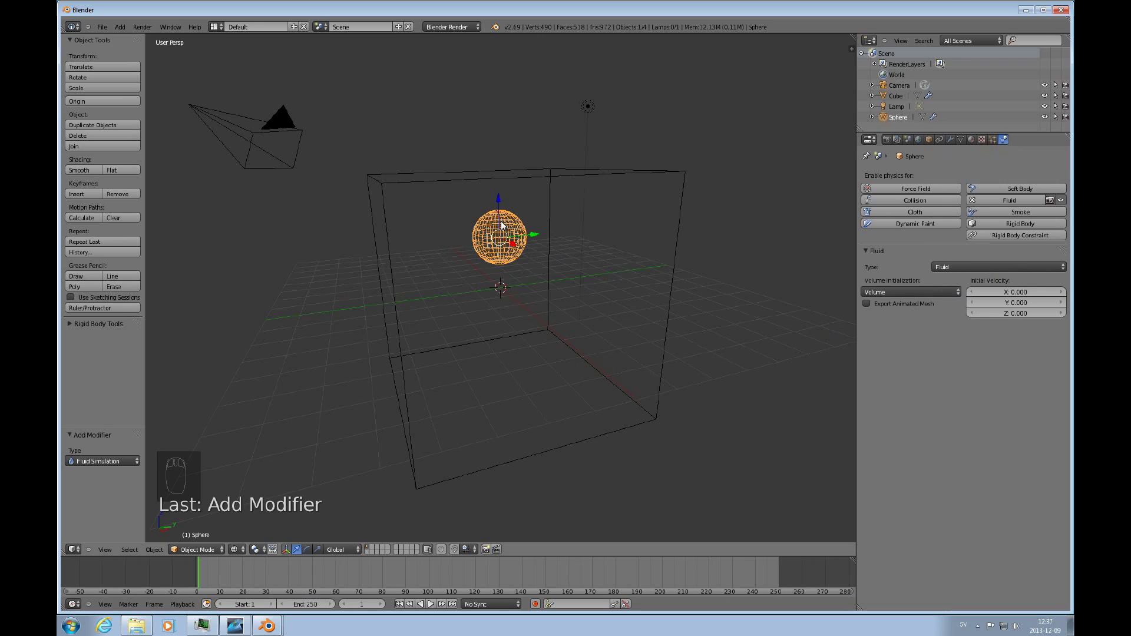
key(m)
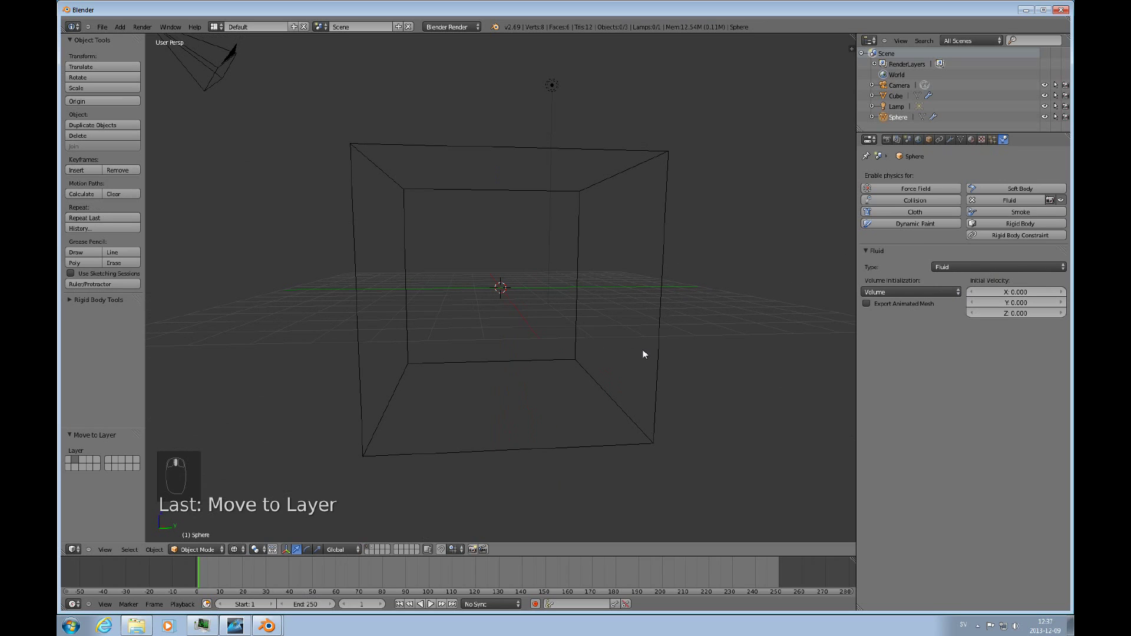
drag(814, 343, 510, 317)
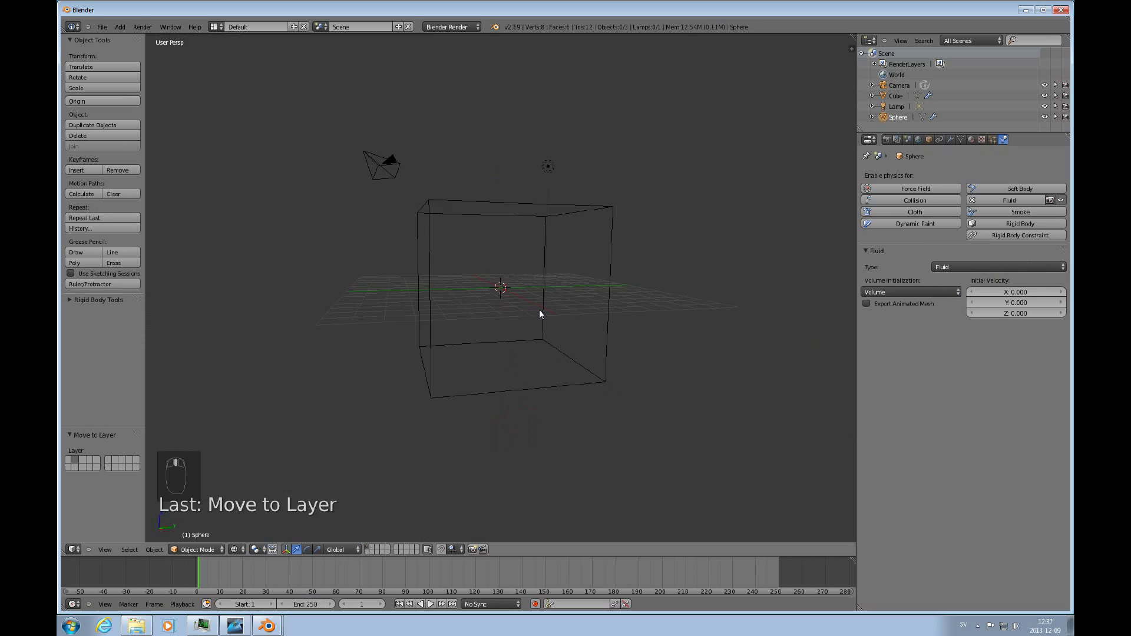
drag(616, 296, 527, 208)
drag(527, 209, 584, 312)
key(Tab)
Step: Apply a Specials-menu shading operation to the cube mesh and return to Object Mode
key(w)
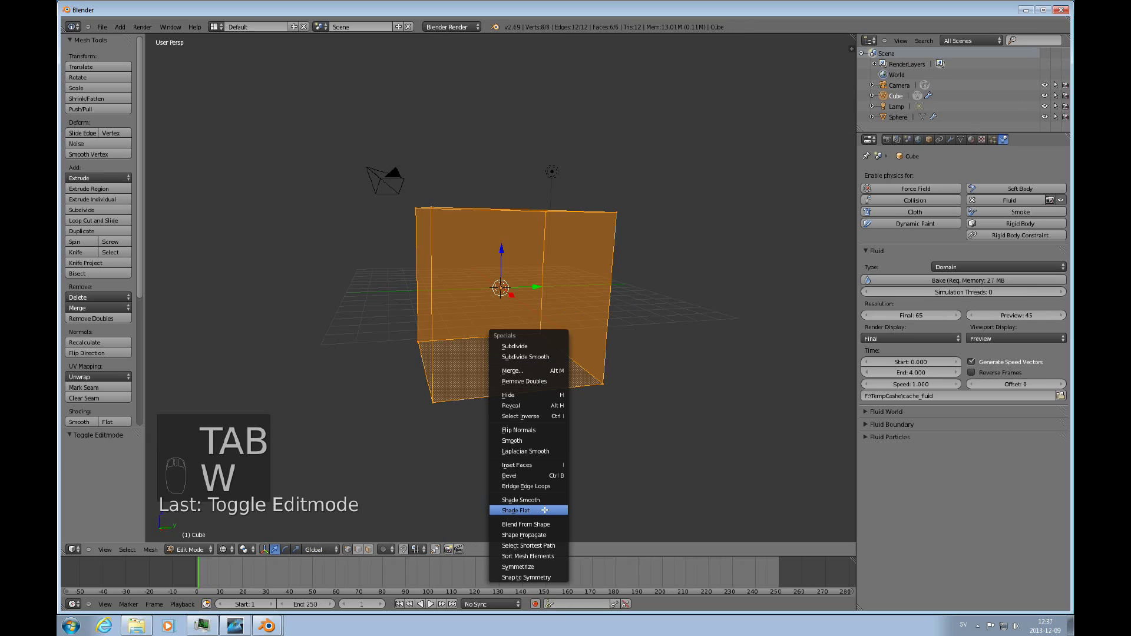
key(Tab)
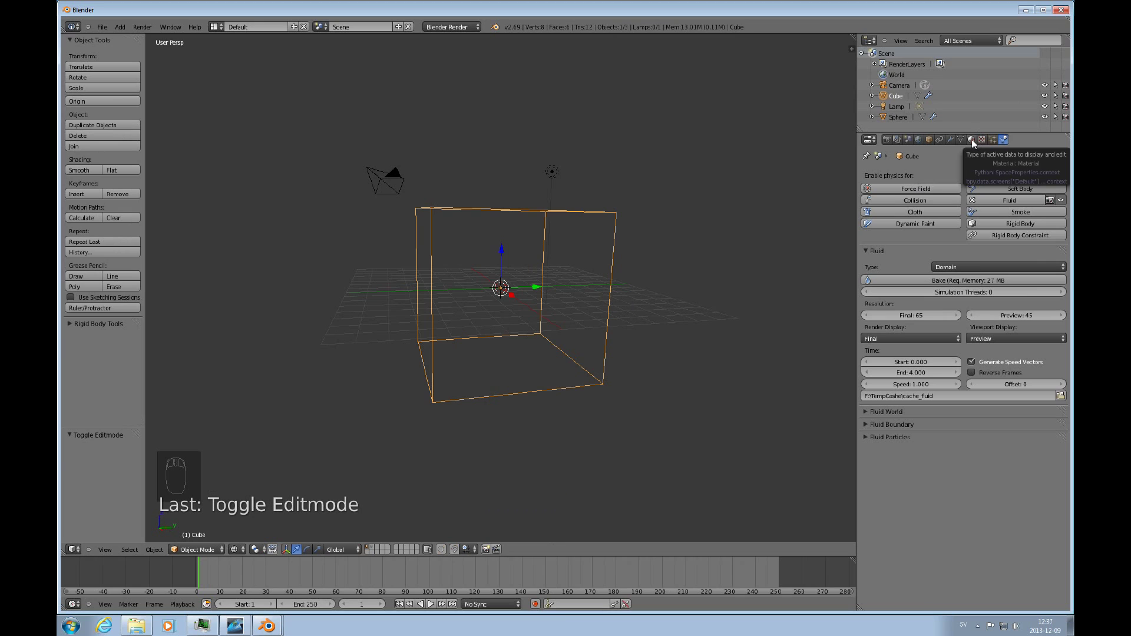
Step: Create a new green diffuse material for the domain cube and return to its Physics settings
drag(973, 142, 960, 358)
drag(992, 329, 549, 334)
drag(571, 350, 544, 322)
drag(515, 300, 562, 243)
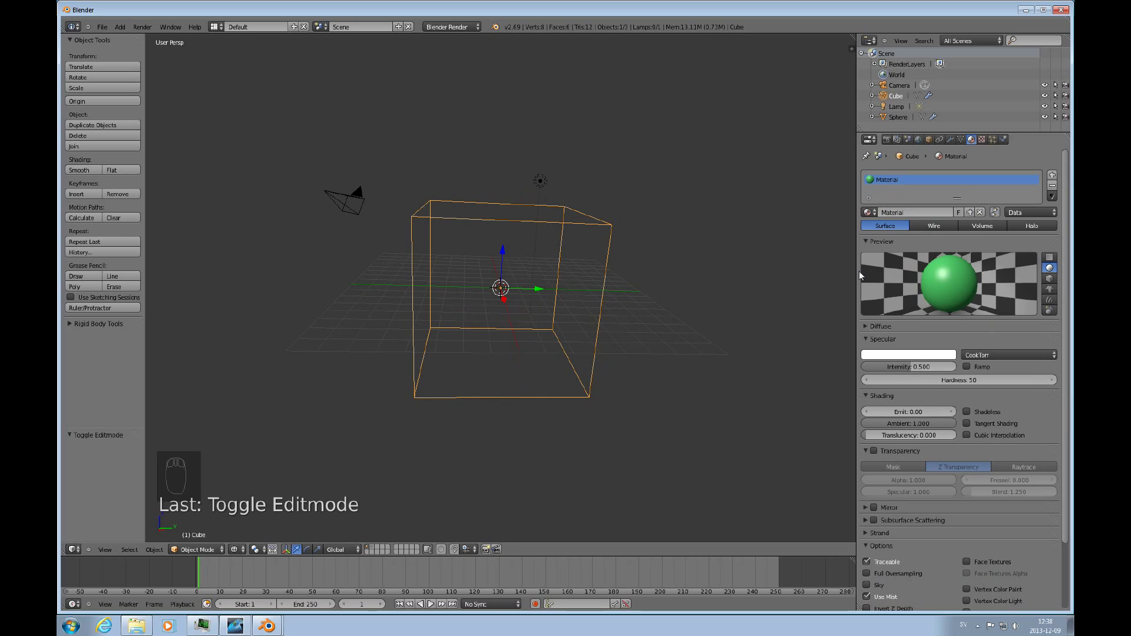
drag(598, 334, 908, 298)
right_click(1004, 143)
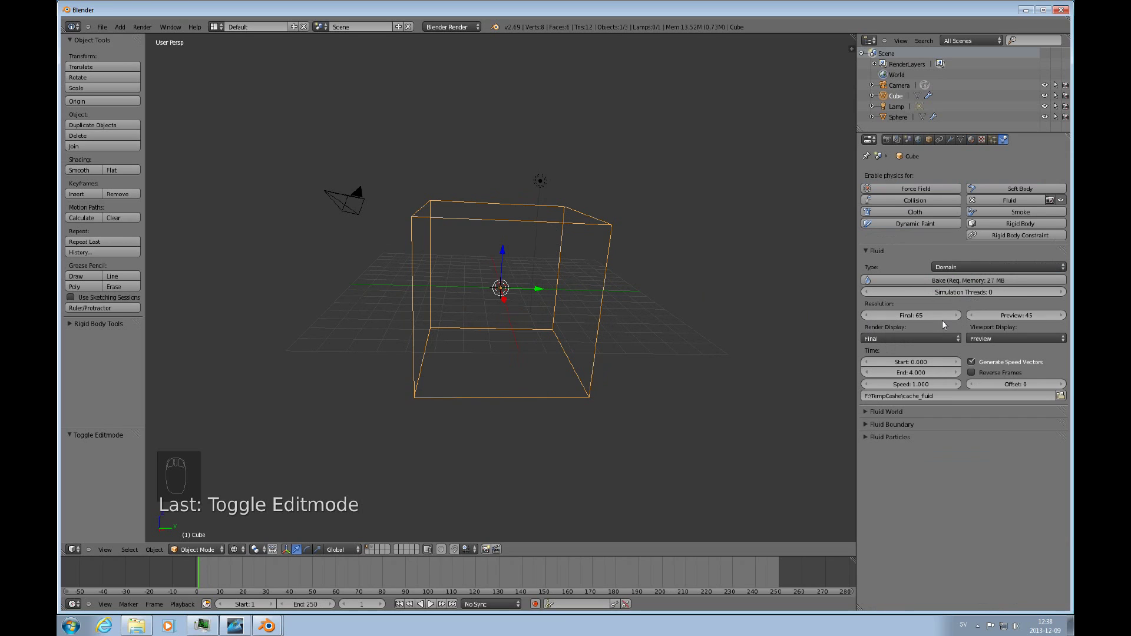
Step: Set the domain's Fluid World viscosity preset to Oil
drag(928, 335, 870, 415)
drag(870, 415, 876, 420)
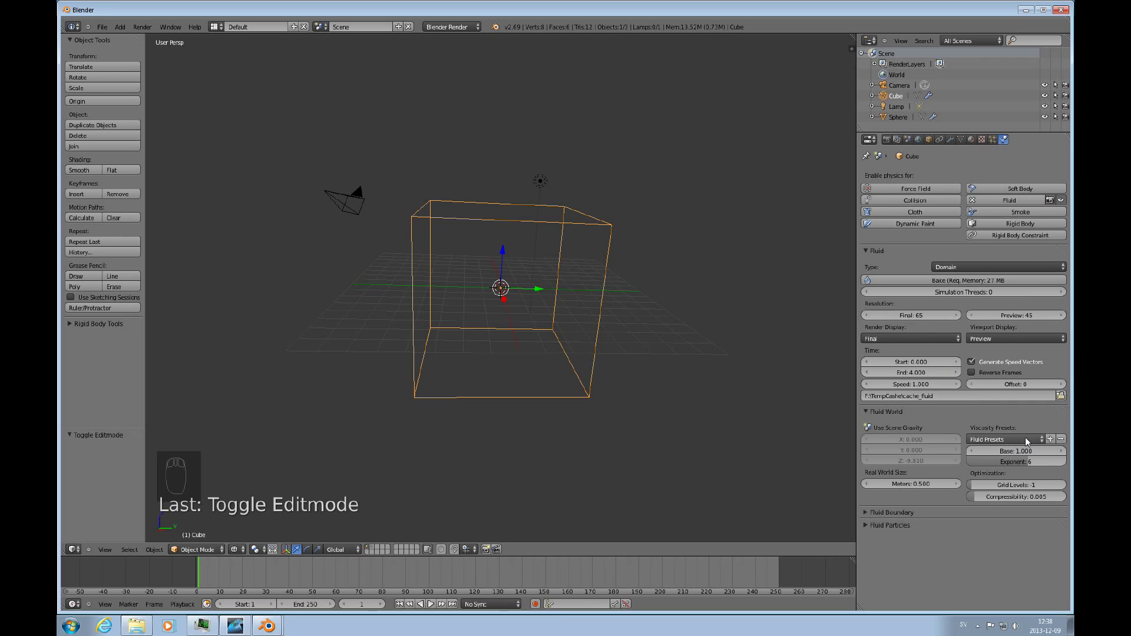
drag(1029, 442, 1013, 457)
Step: Set the fluid boundary slip type to Free Slip
drag(867, 513, 957, 540)
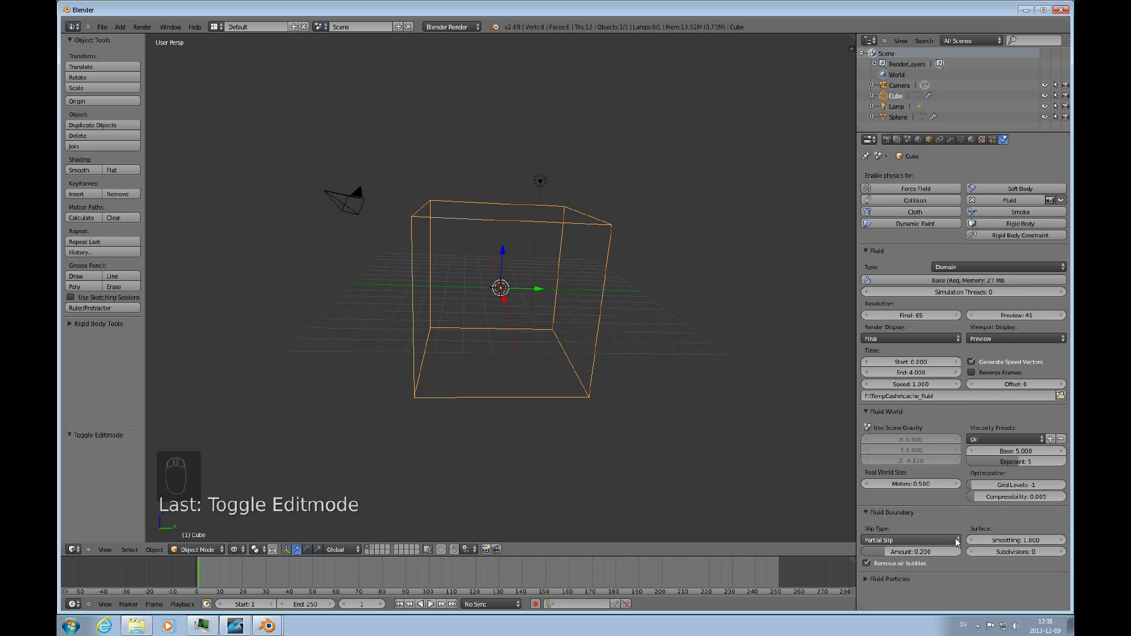
drag(956, 541, 1038, 559)
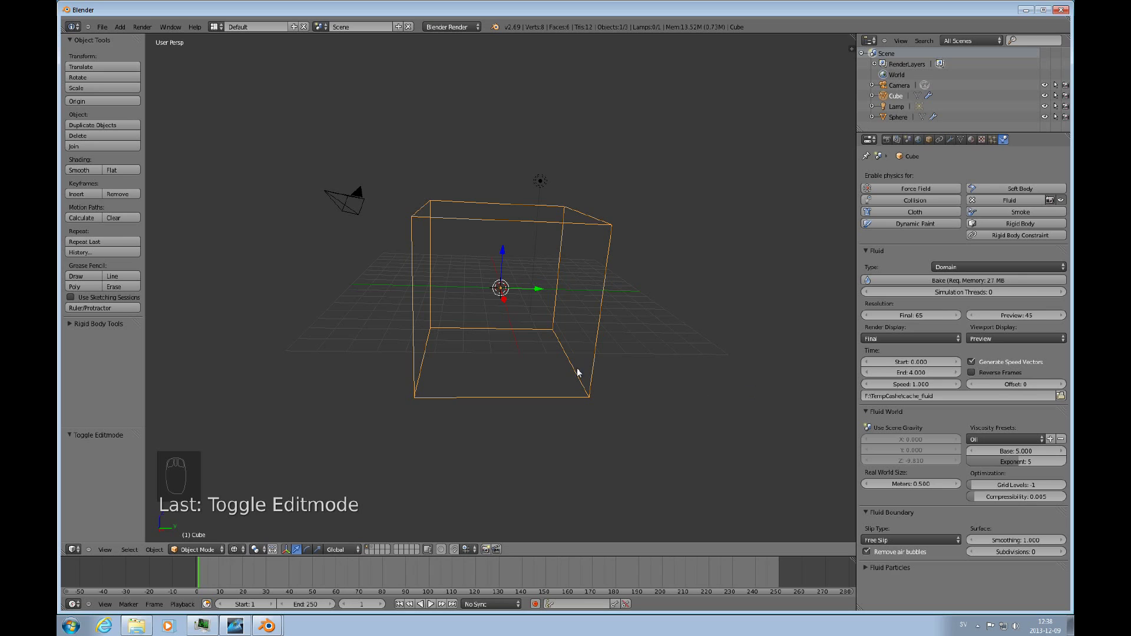
drag(548, 349, 569, 333)
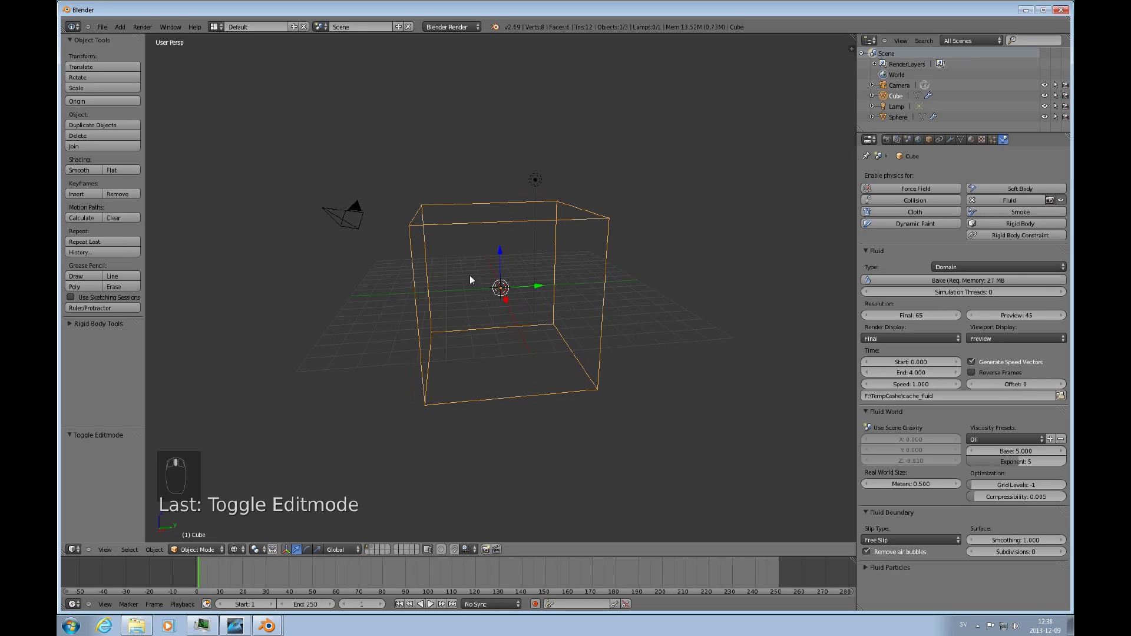
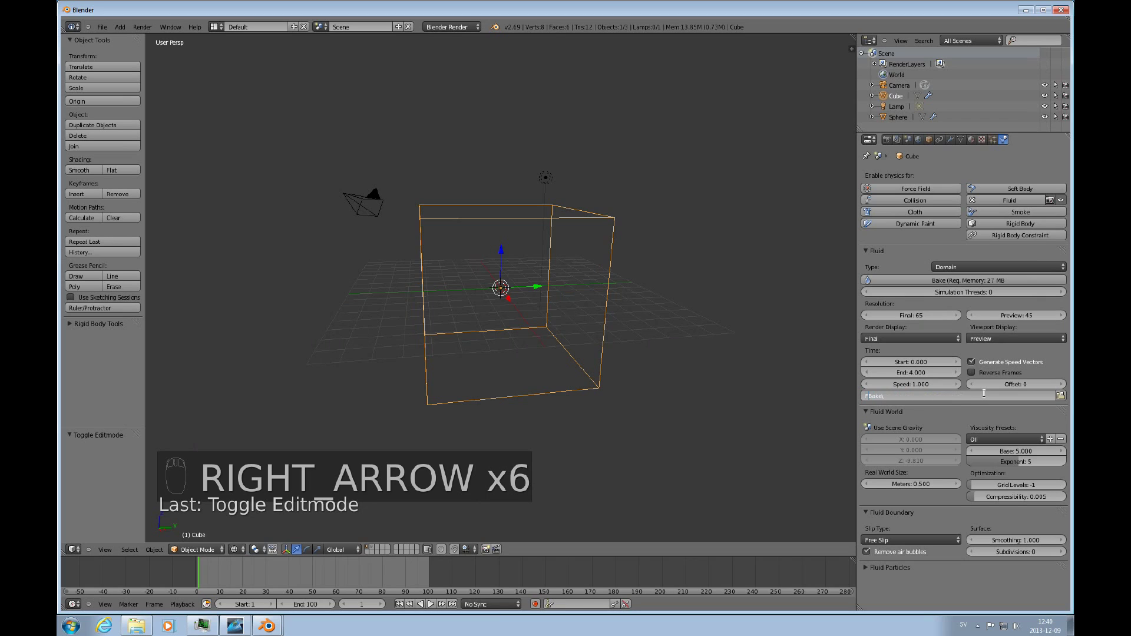
Step: Point the fluid cache path to a relative //bake\ folder and end the animation at frame 100
key(shift+7)
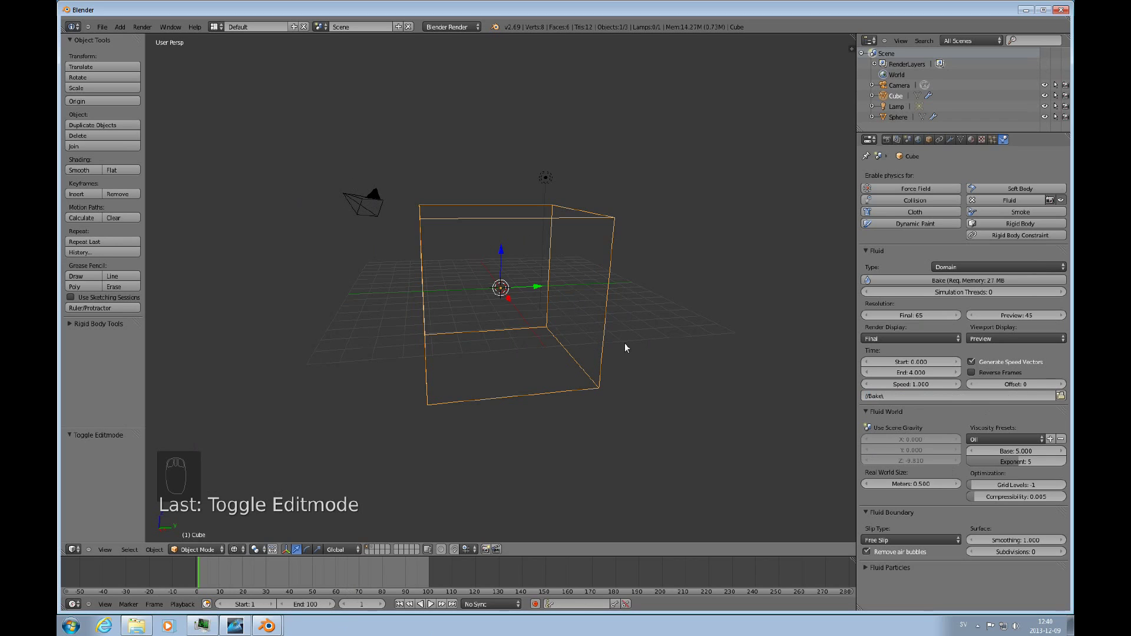
Step: Save the scene as untitled.blend in the Fluid Tutorial folder and bake the simulation
drag(102, 29, 130, 107)
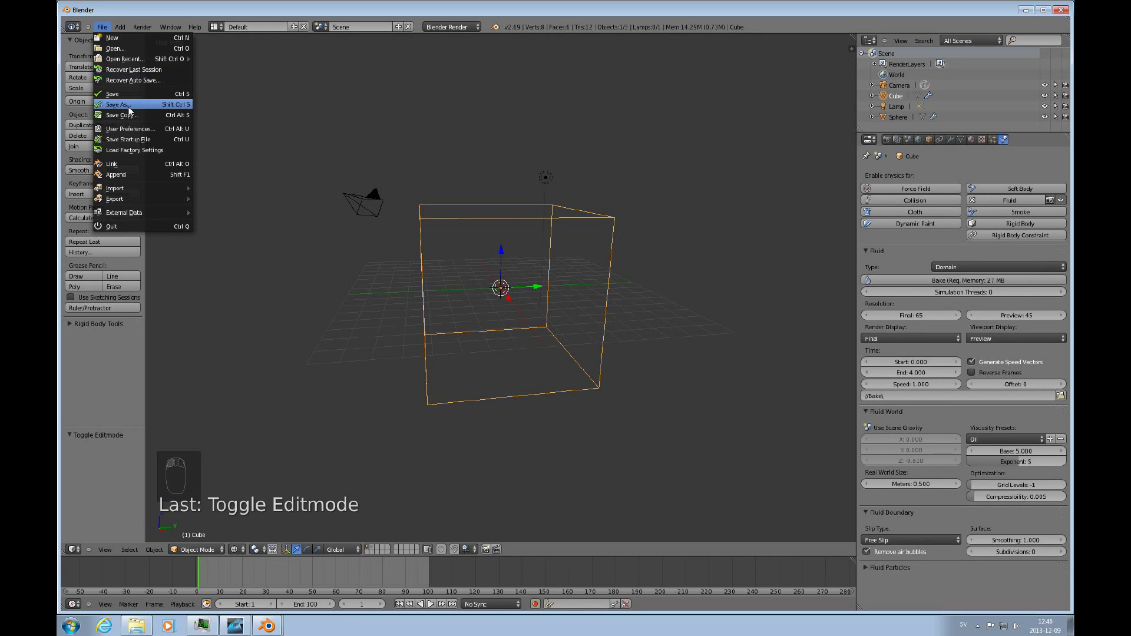
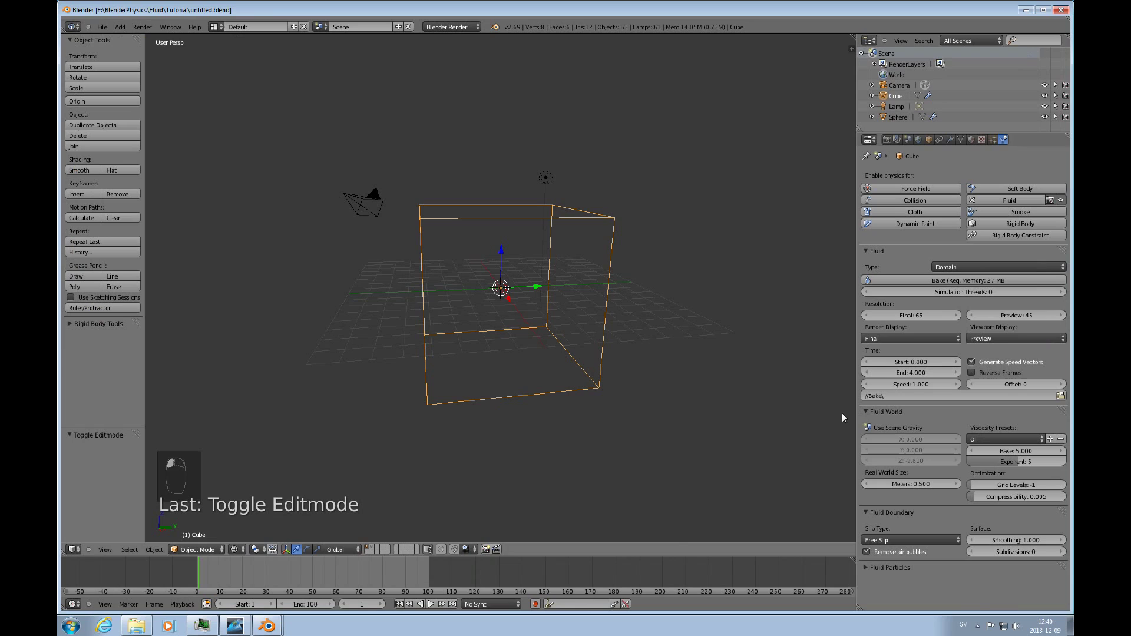
middle_click(866, 415)
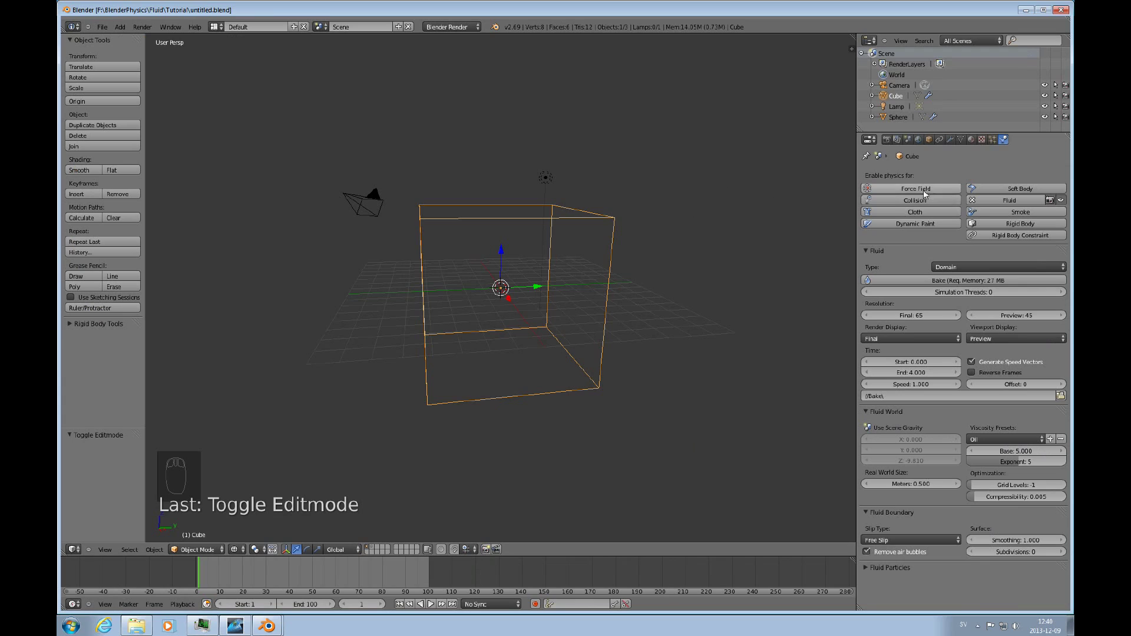
Step: Zoom and orbit to inspect the baked green oil drop, then return to the full scene view
drag(928, 284, 376, 576)
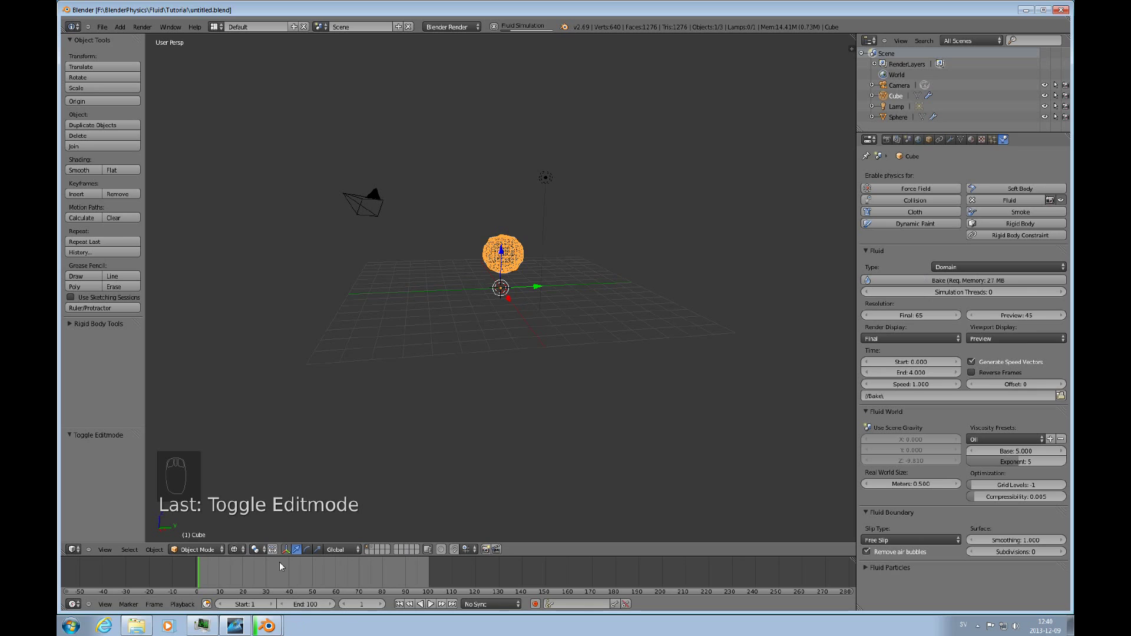
drag(245, 553, 513, 267)
middle_click(513, 266)
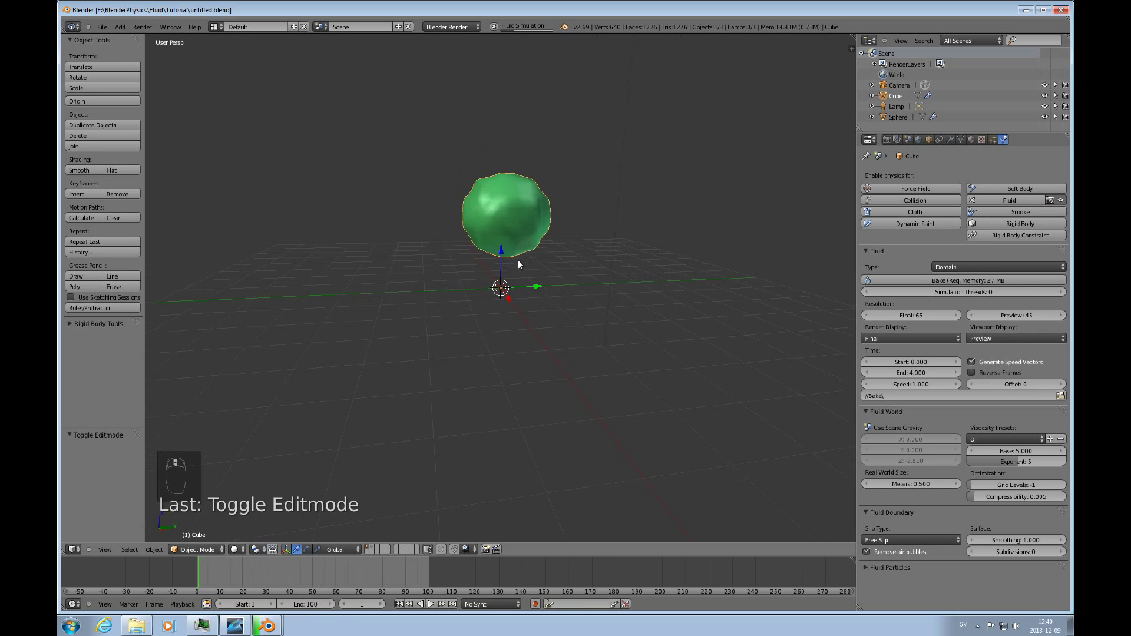
drag(505, 361, 531, 317)
Step: Add a hemi lamp above the scene and move the point lamp beside the oil drop
key(shift+a)
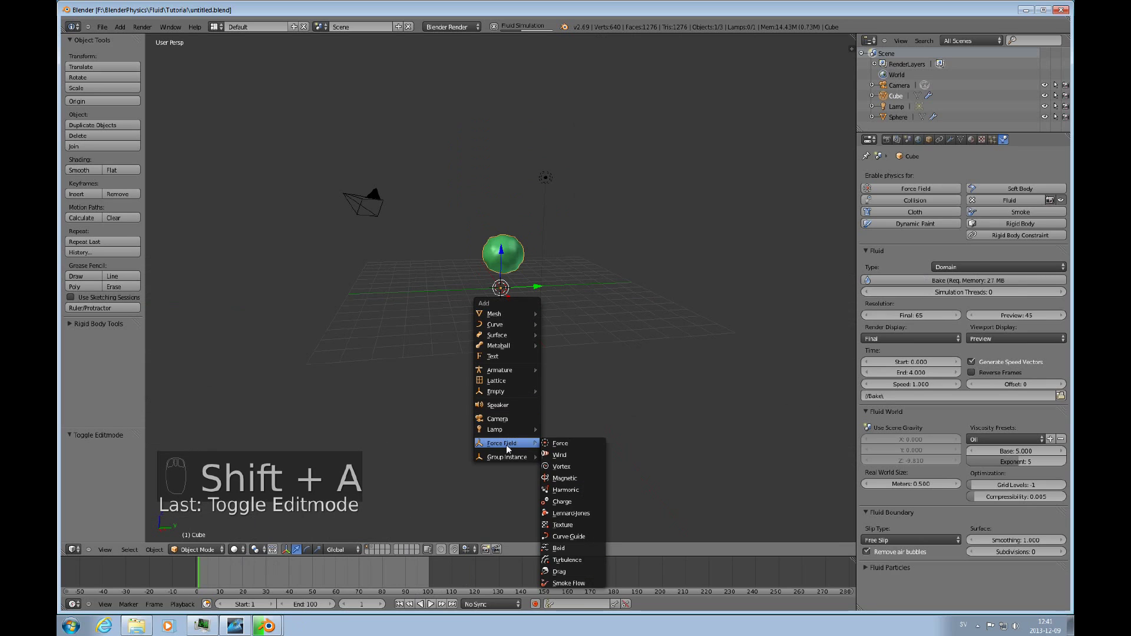
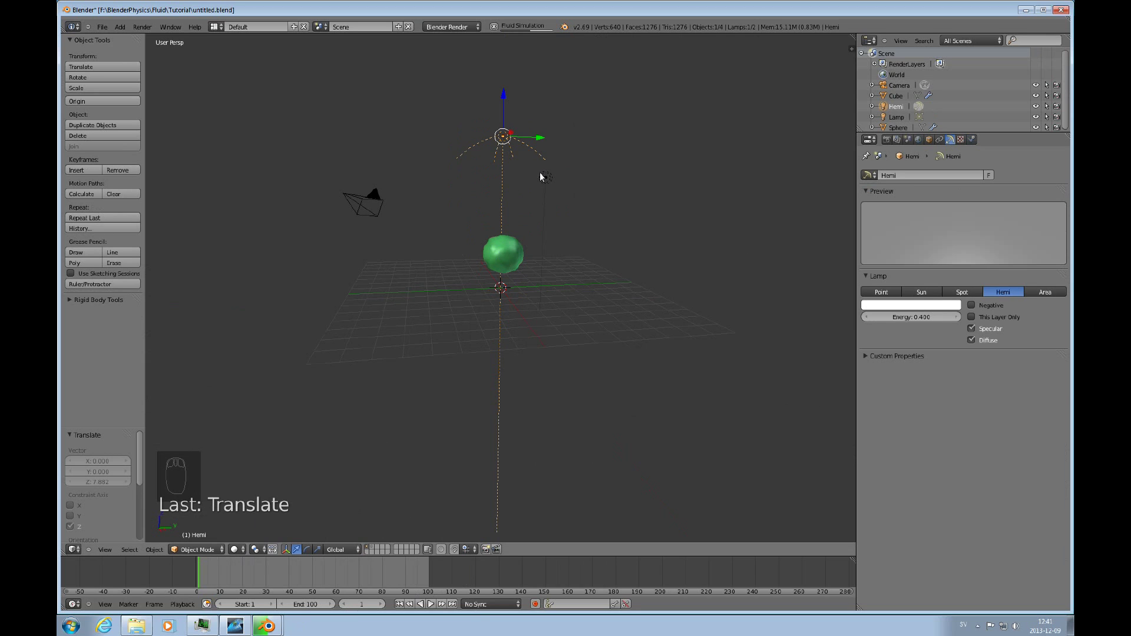
drag(554, 180, 553, 142)
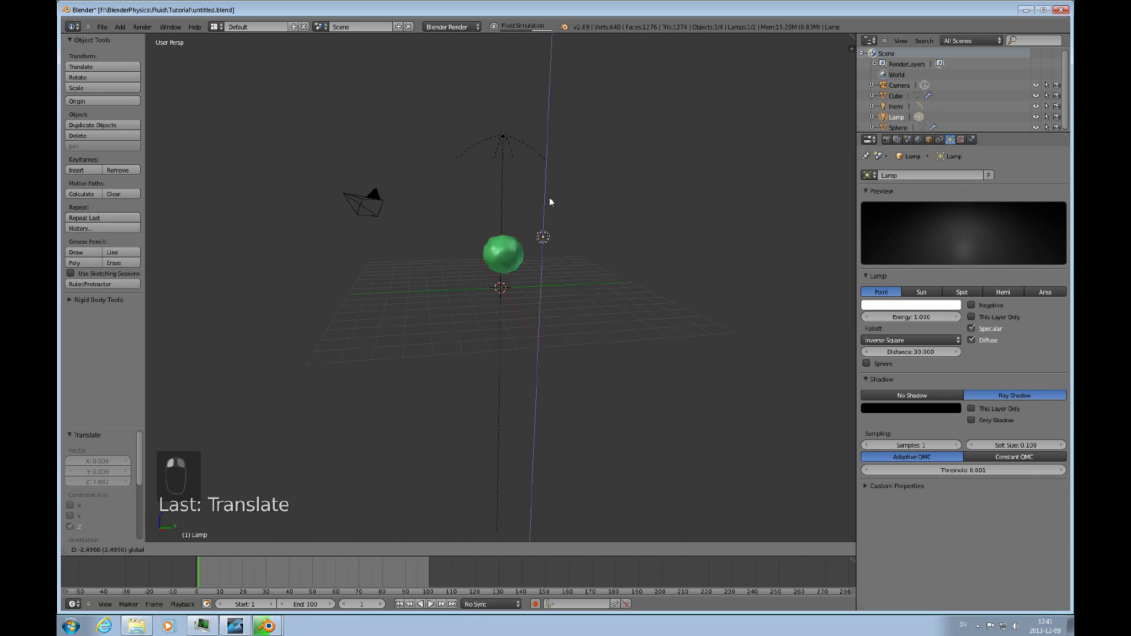
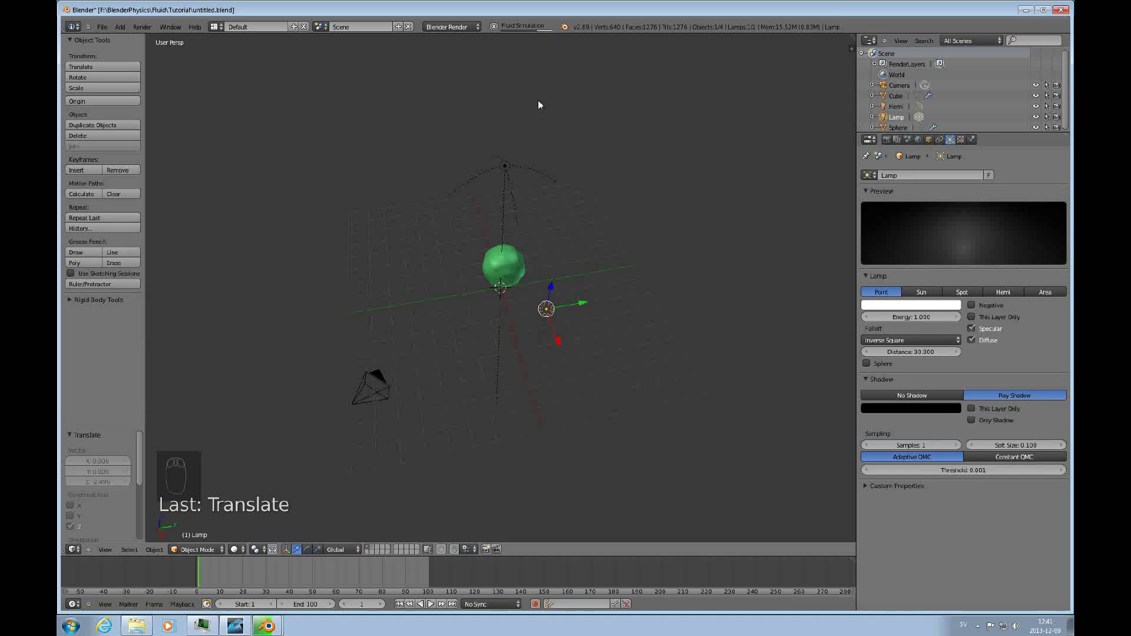
drag(432, 605, 547, 46)
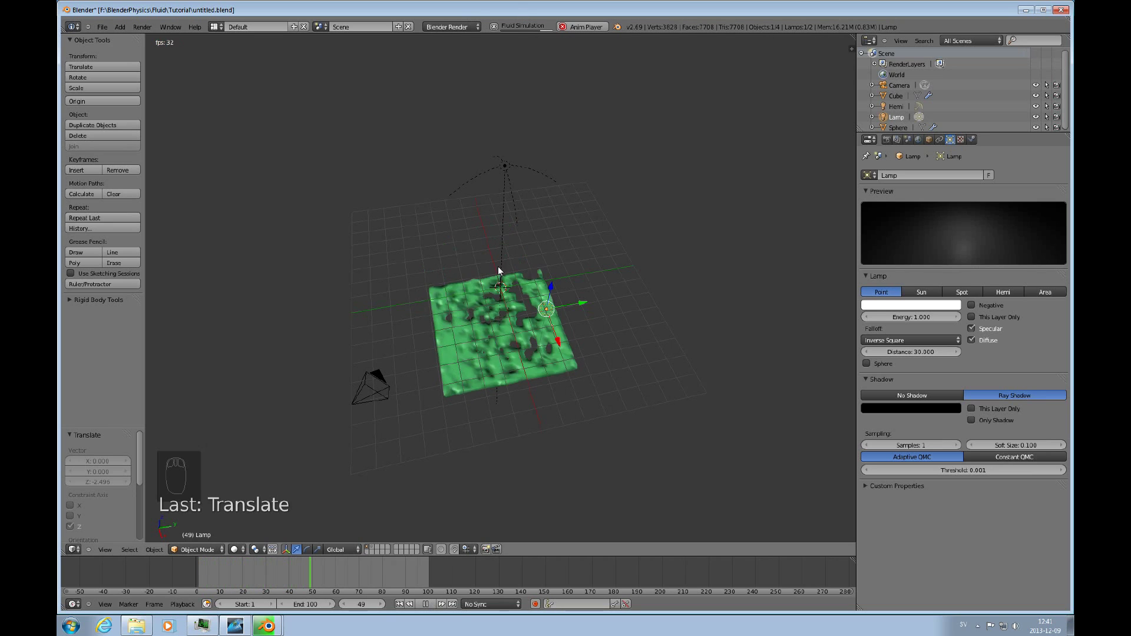
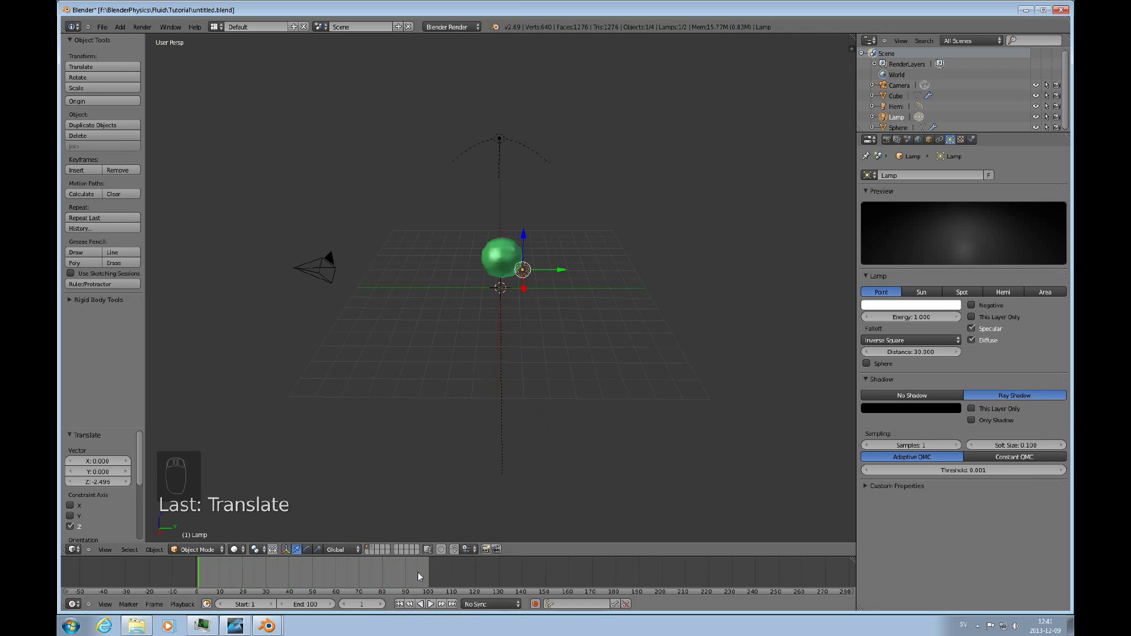
Step: From camera view at frame 8, select the camera and tilt it down around X toward the splash
key(KP_0)
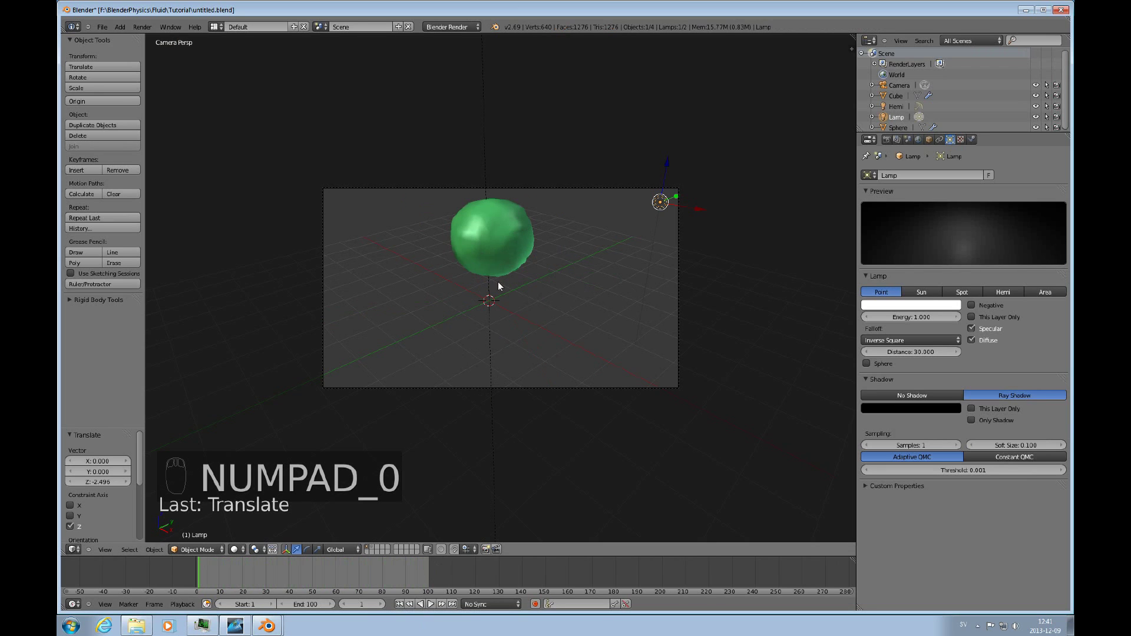
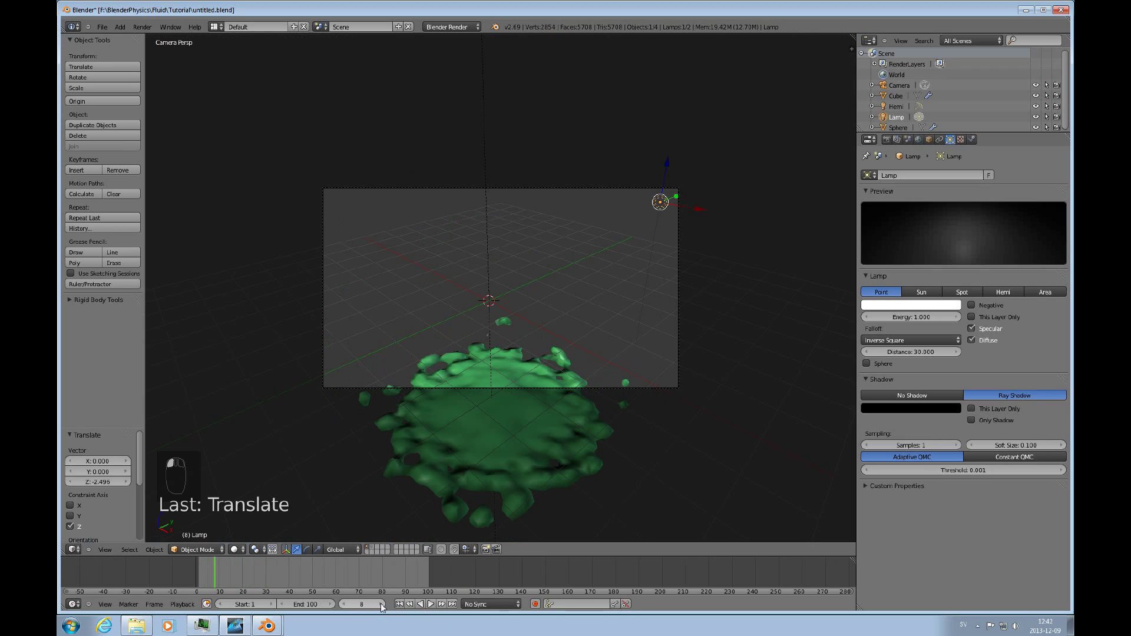
click(590, 402)
click(591, 394)
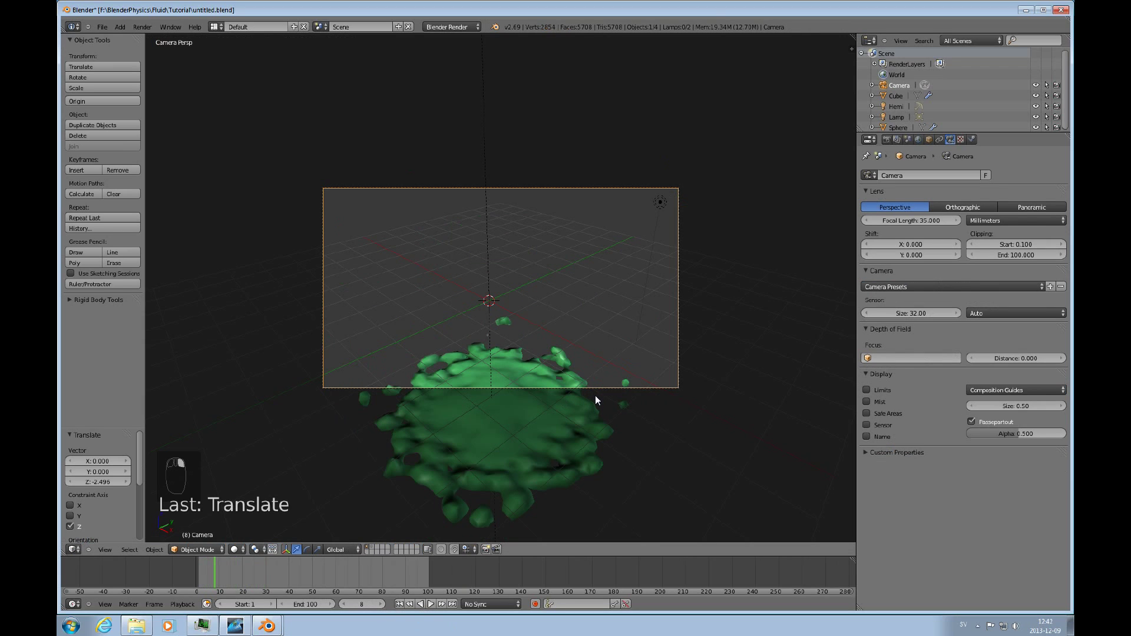
right_click(596, 399)
key(r)
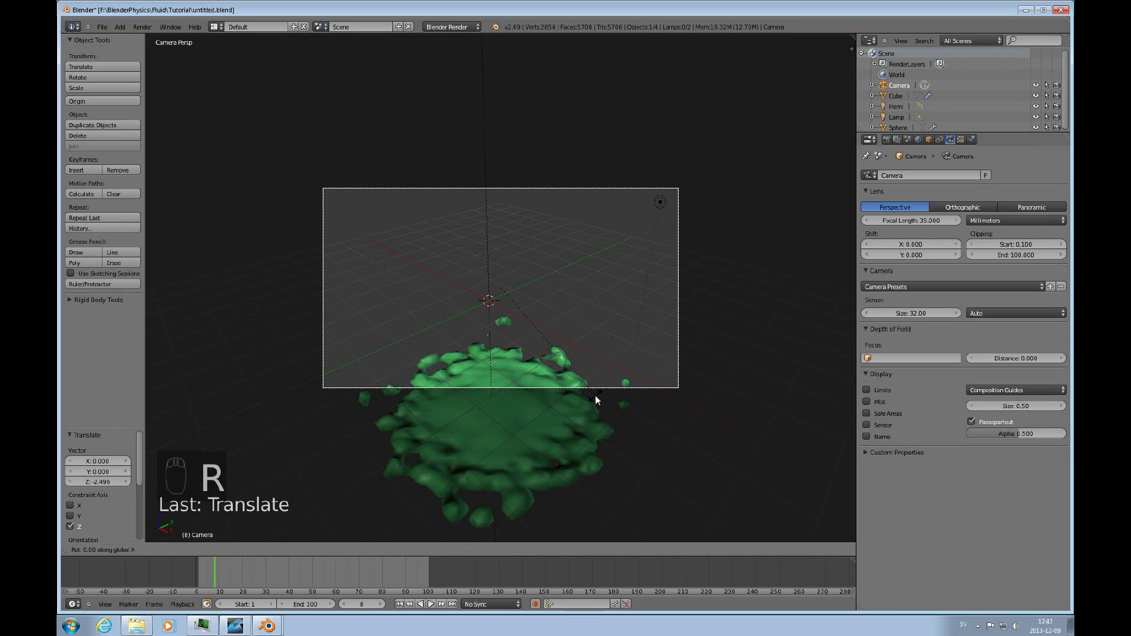
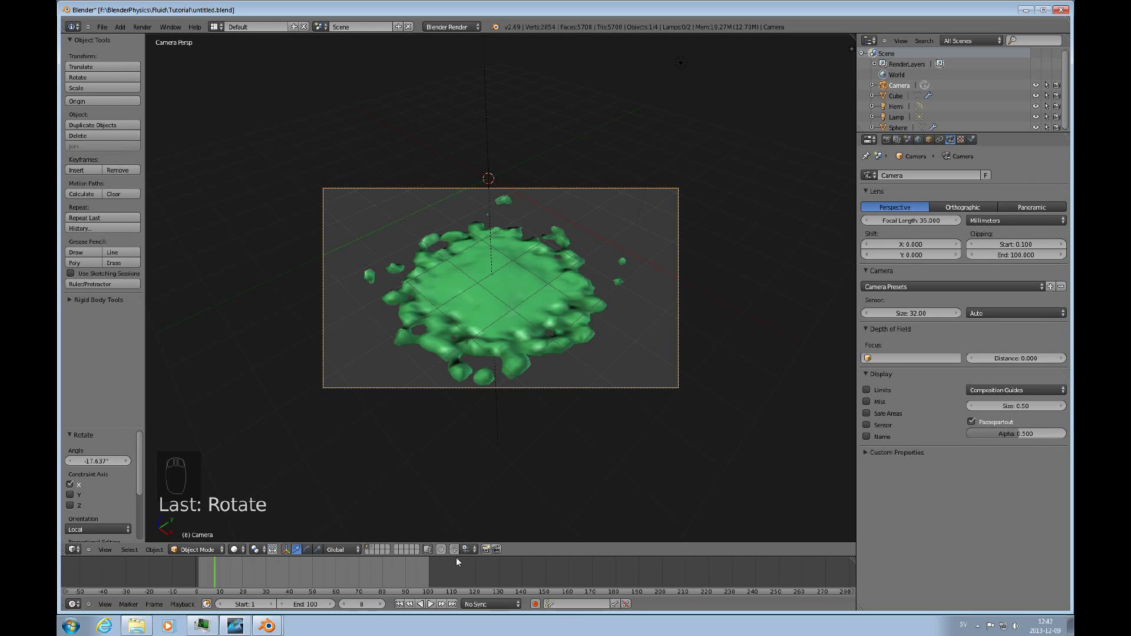
Step: Orbit out of camera view and select the fluid domain Cube to show its Physics settings
drag(491, 487, 535, 403)
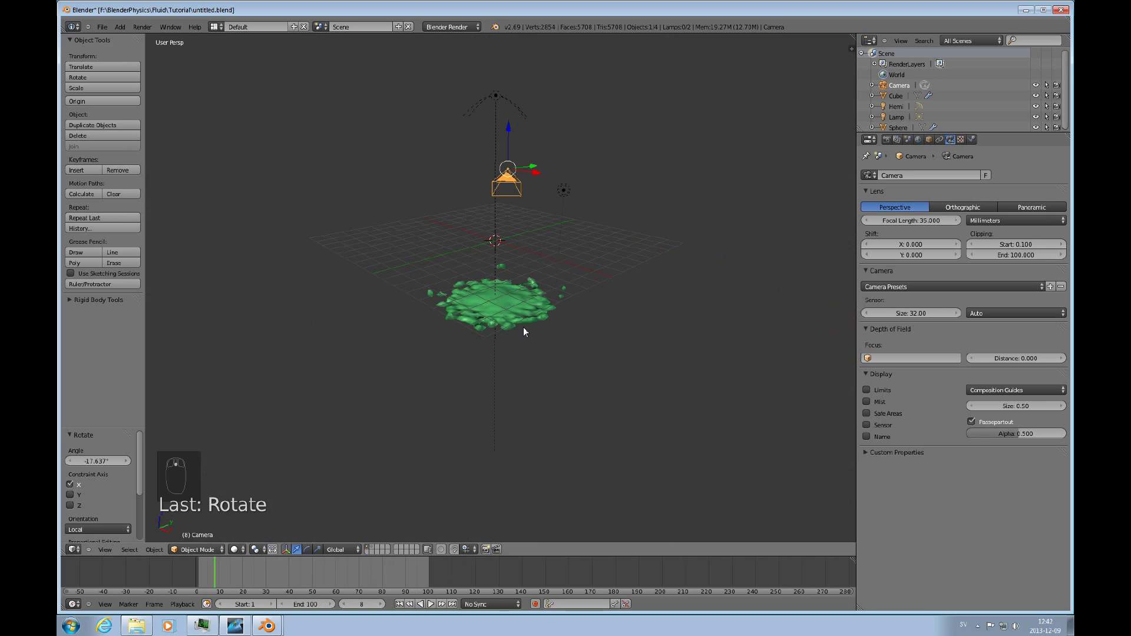
drag(526, 312, 502, 340)
click(502, 340)
drag(1003, 142, 506, 243)
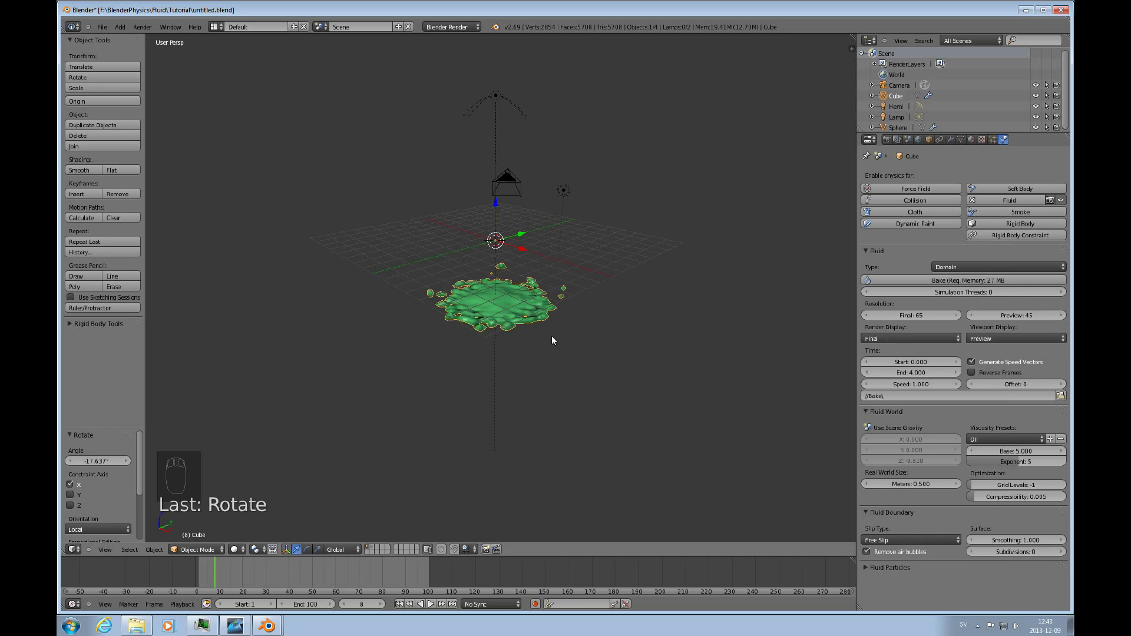
Step: Zoom in and tilt the view to look across the spread-out splash
drag(552, 347, 569, 376)
middle_click(558, 378)
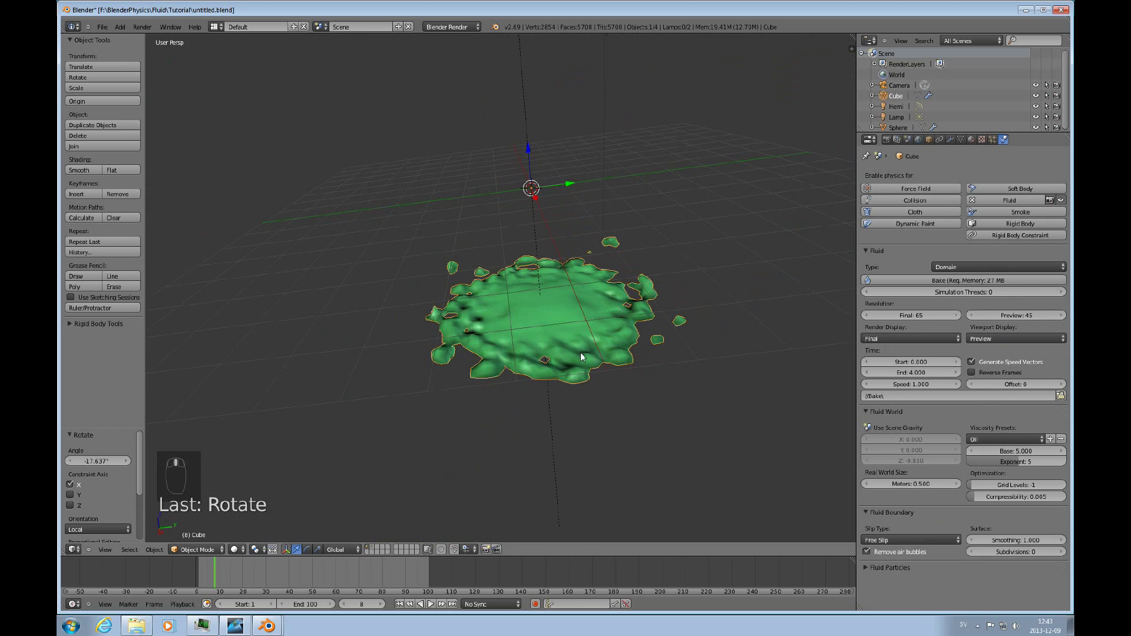
drag(597, 355, 578, 300)
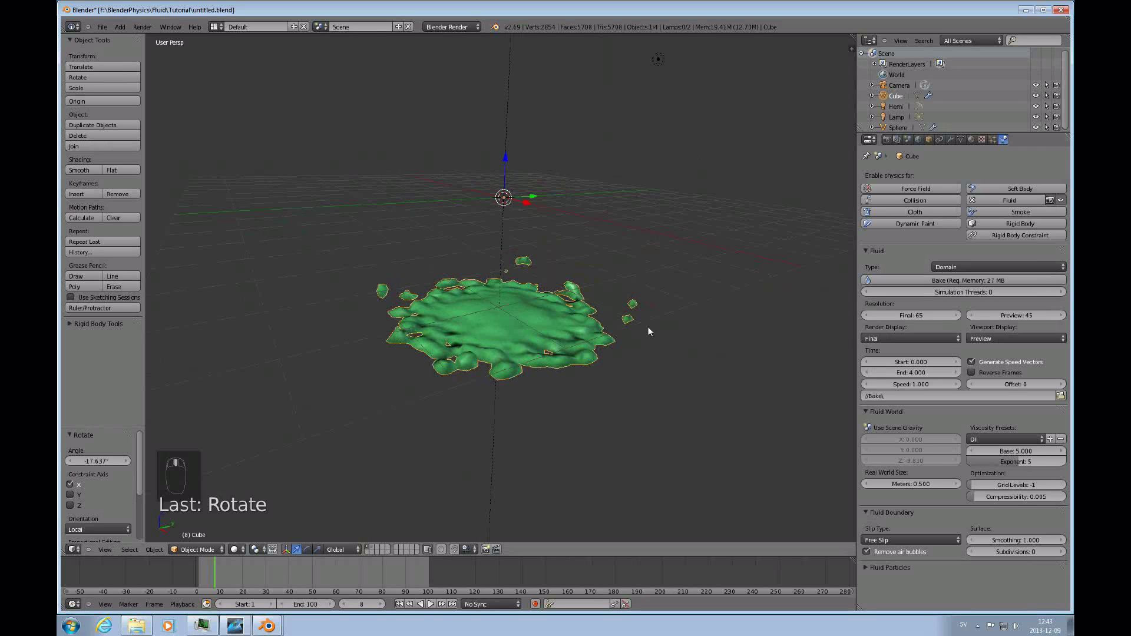
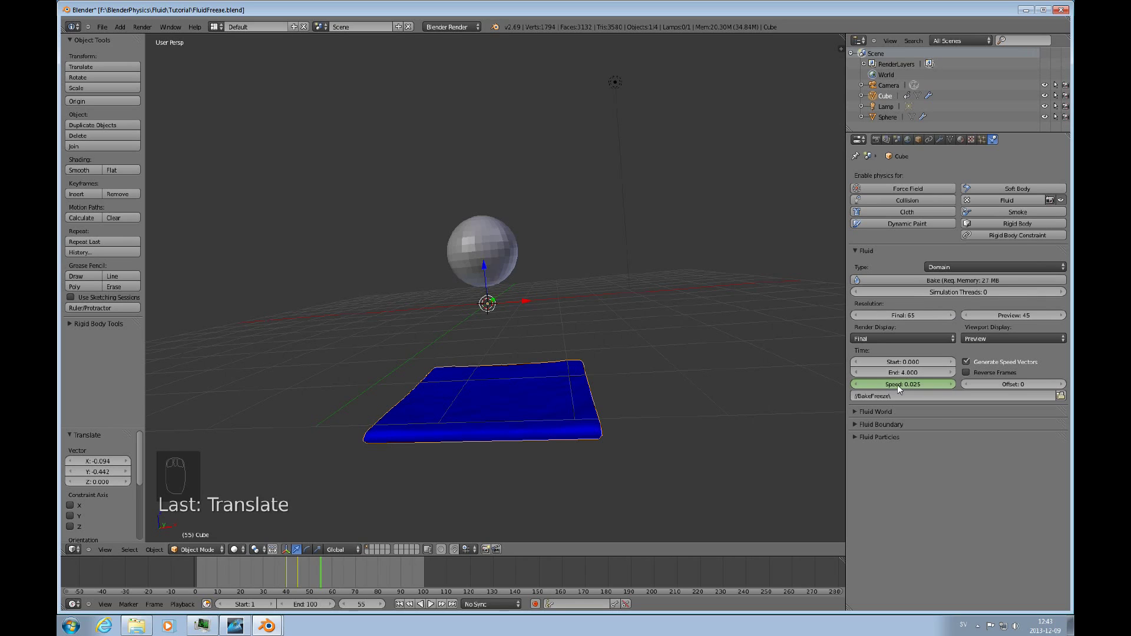
Step: Load FluidFreeze.blend, set fluid Viewport Display to Final and expand the Fluid World panel
drag(627, 409, 484, 247)
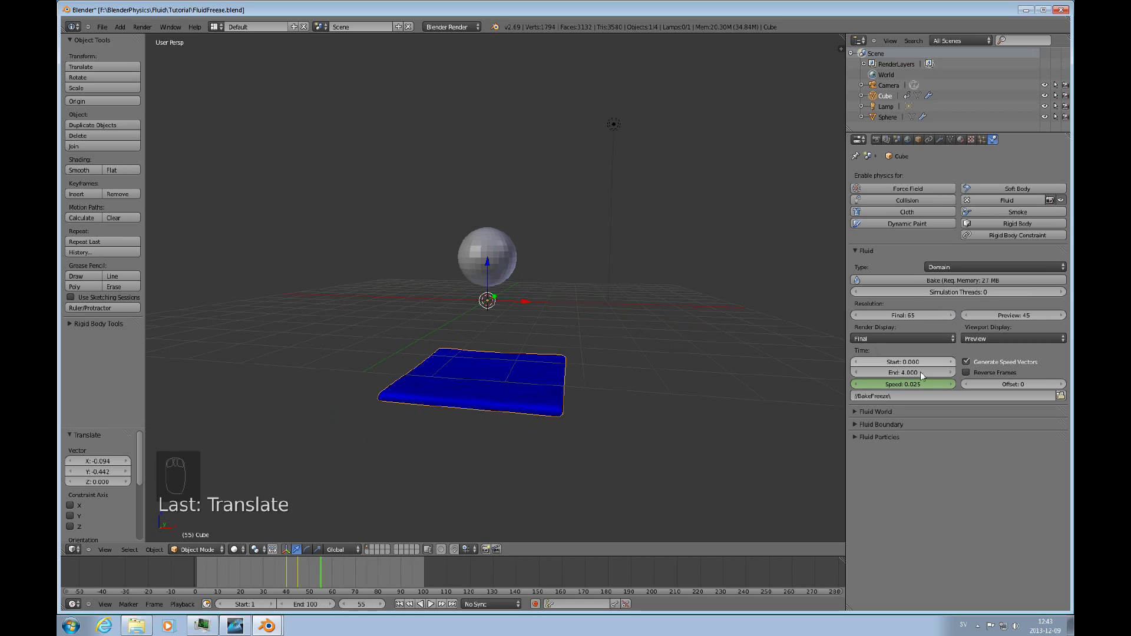
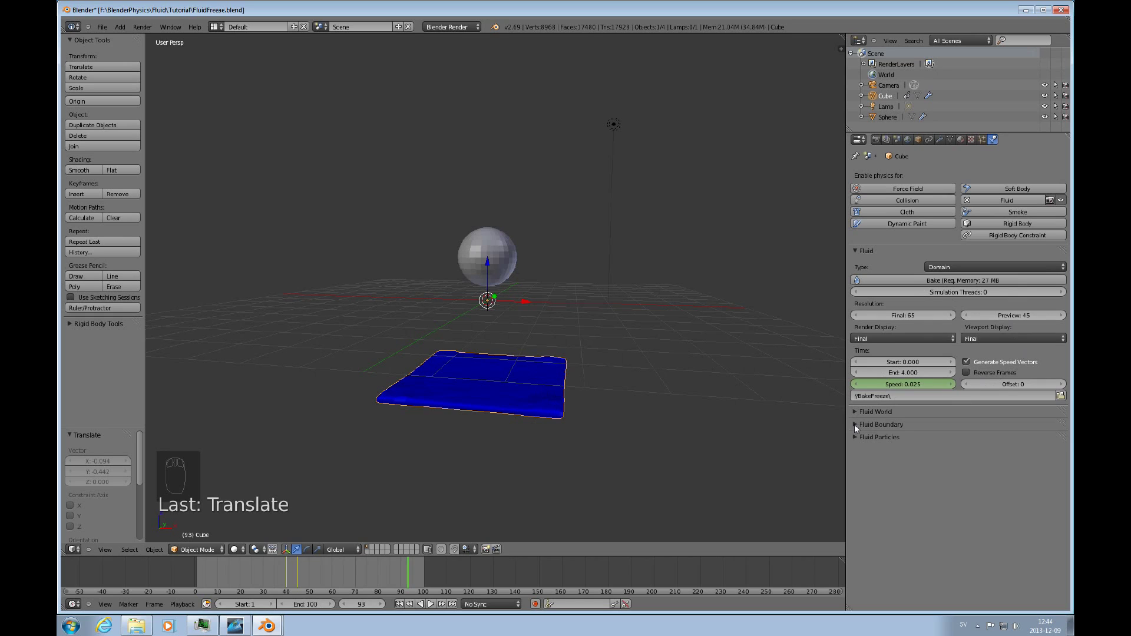
Step: Expand the Fluid Boundary panel showing the Partial Slip type below the world settings
drag(856, 413, 1018, 464)
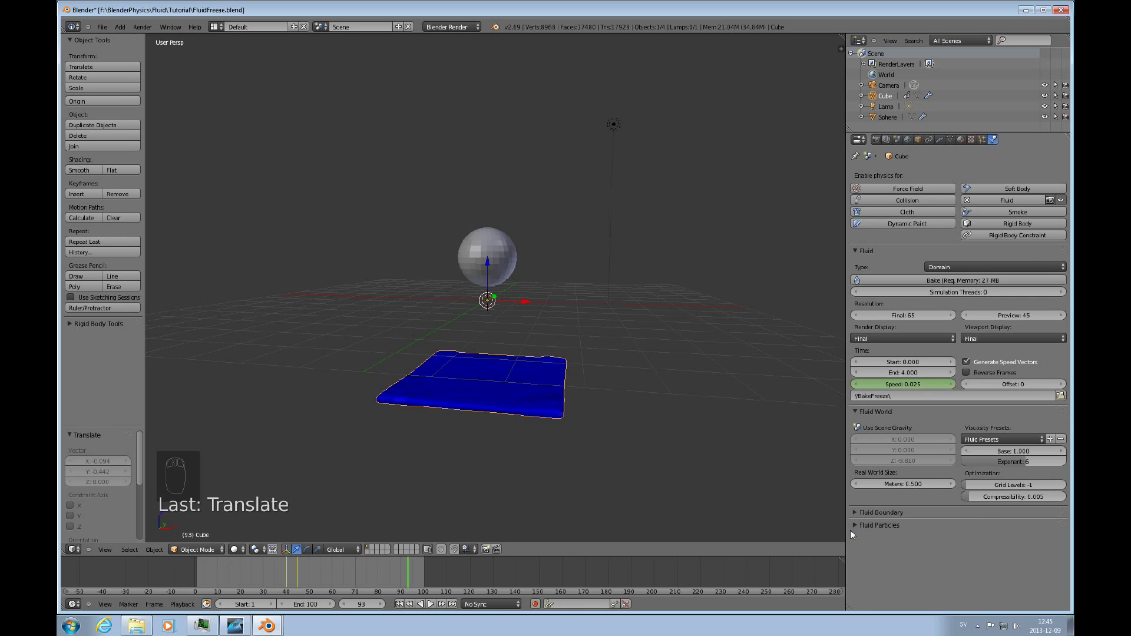
drag(856, 515, 939, 536)
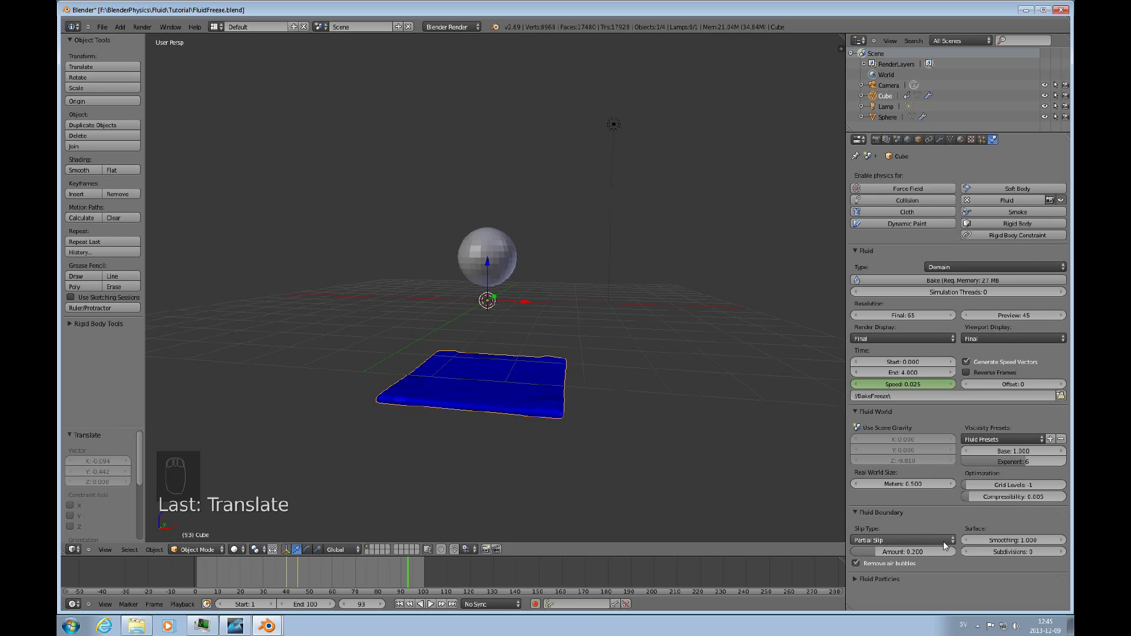